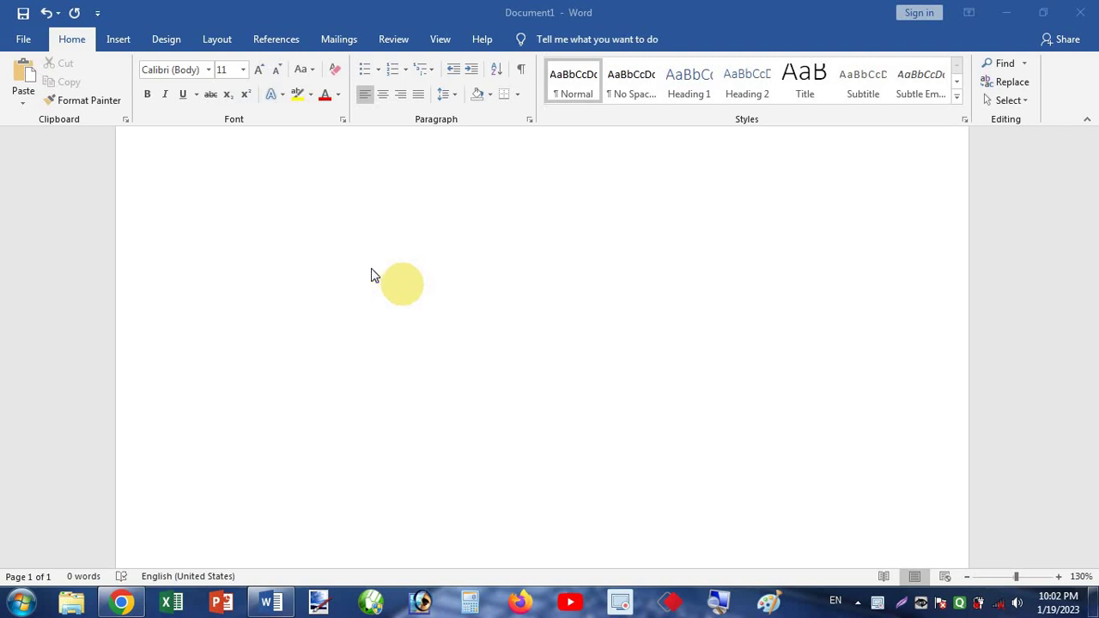
Step: Generate five paragraphs of sample text in the blank document with the =rand() formula
click(352, 261)
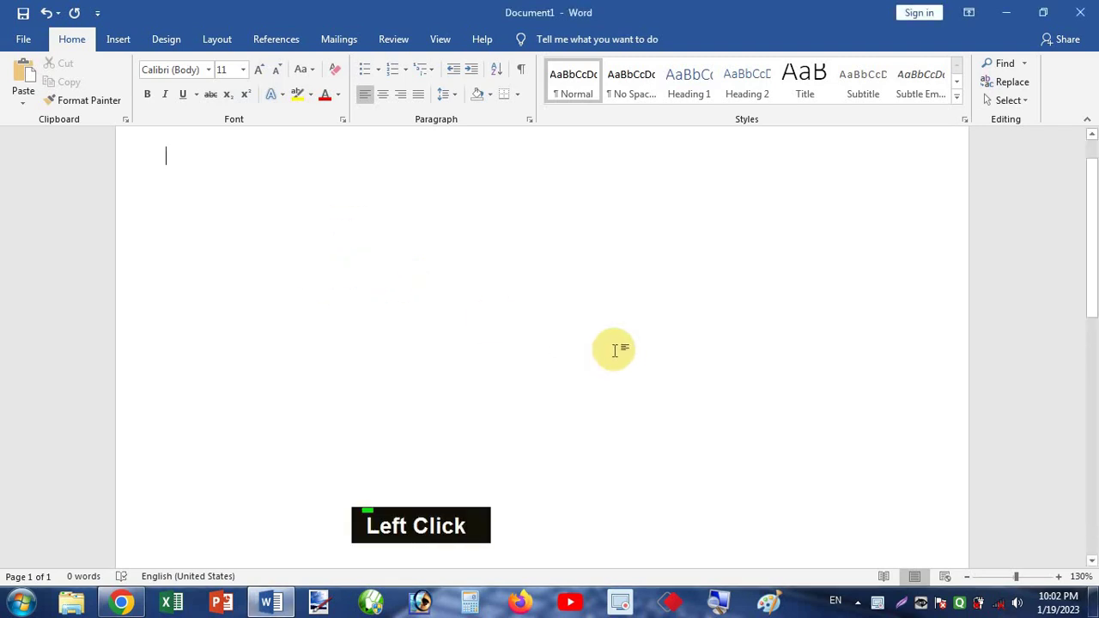
key(=)
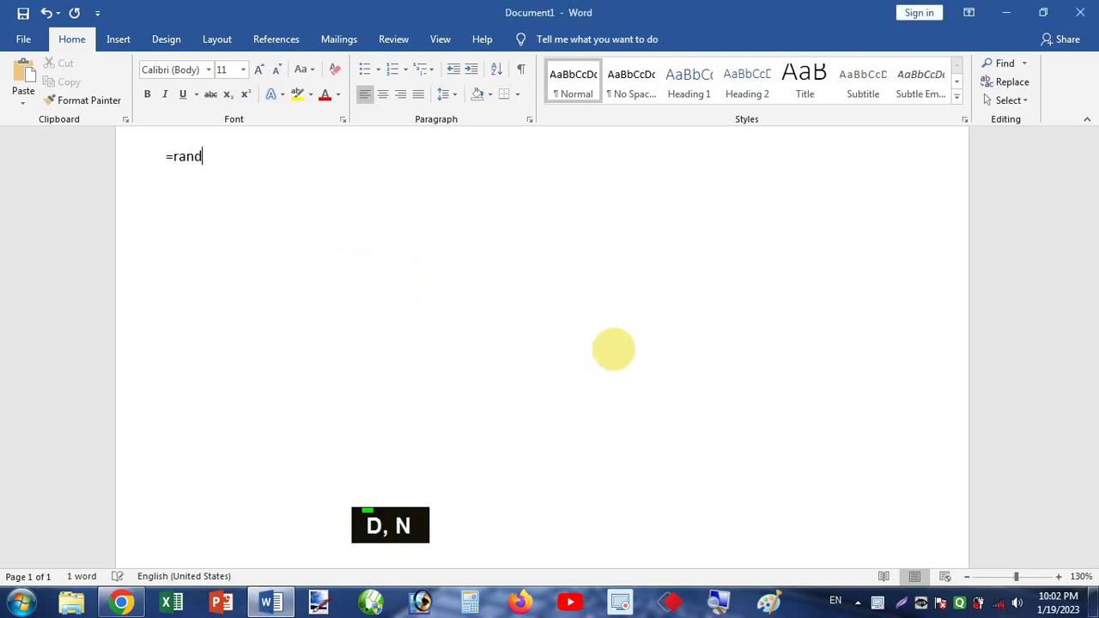
key(shift+9)
key(shift+0)
key(Return)
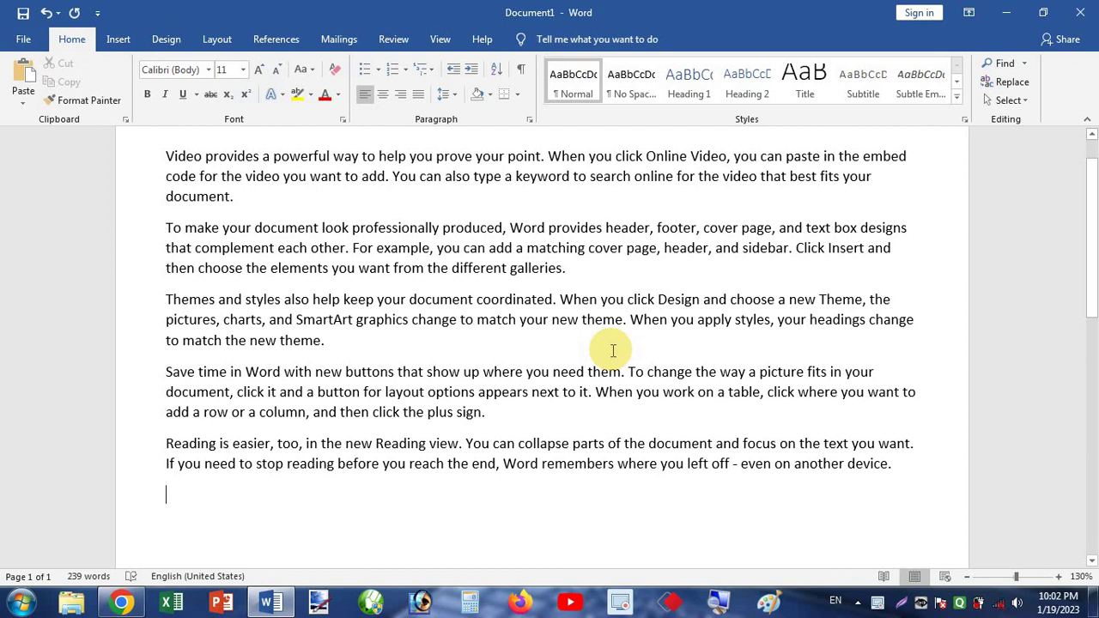
Step: Apply a continuous underline to all five paragraphs, spaces included, via Ctrl+A and Ctrl+U
key(ctrl+a)
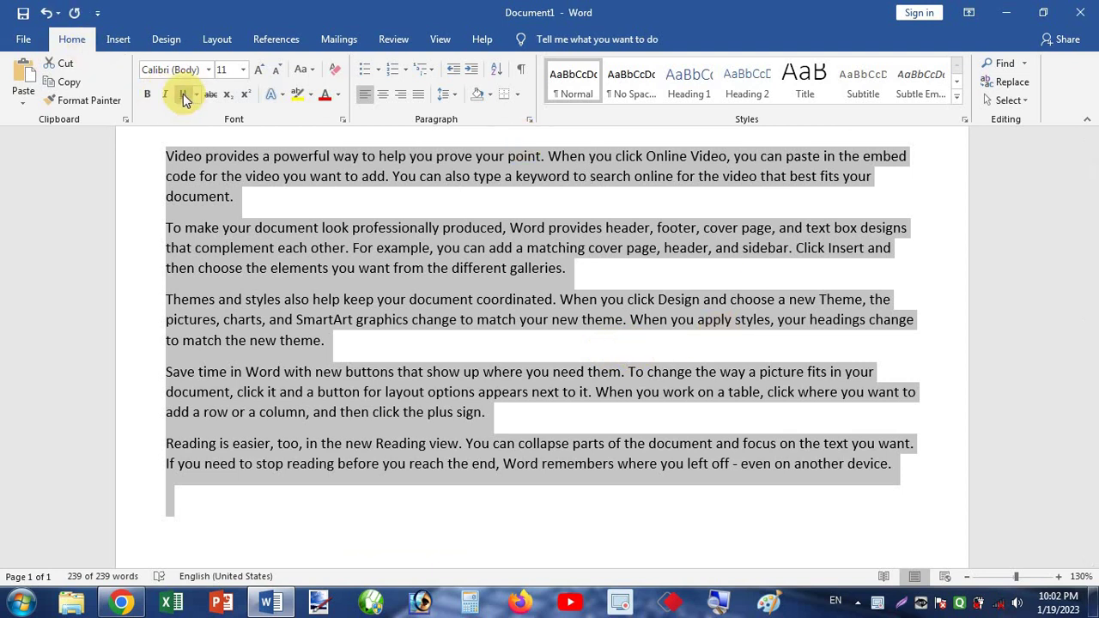
click(185, 97)
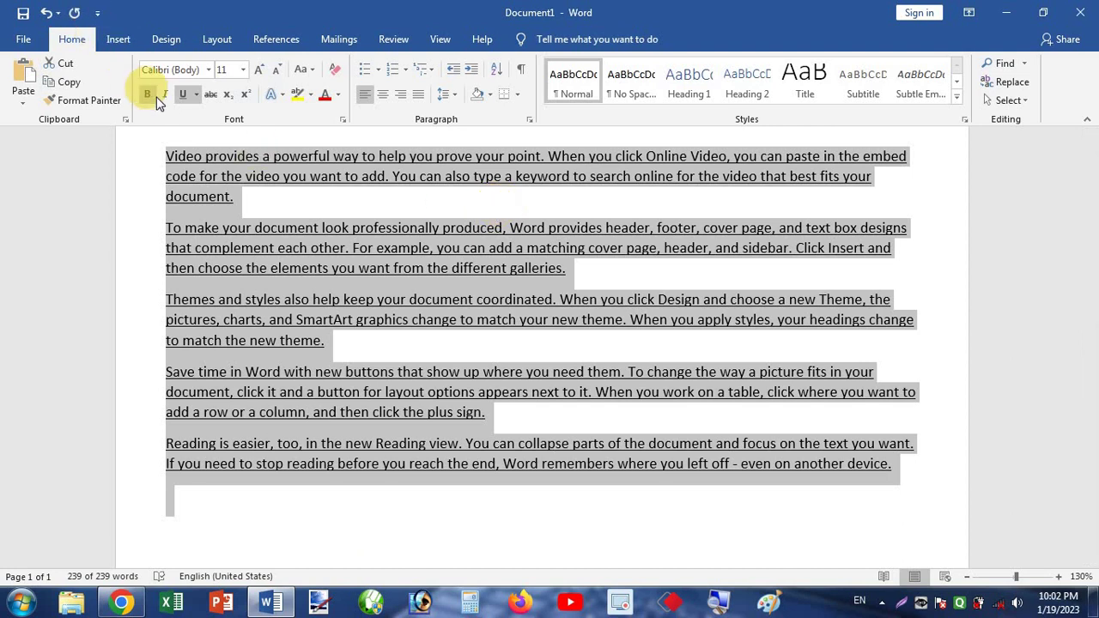
click(187, 98)
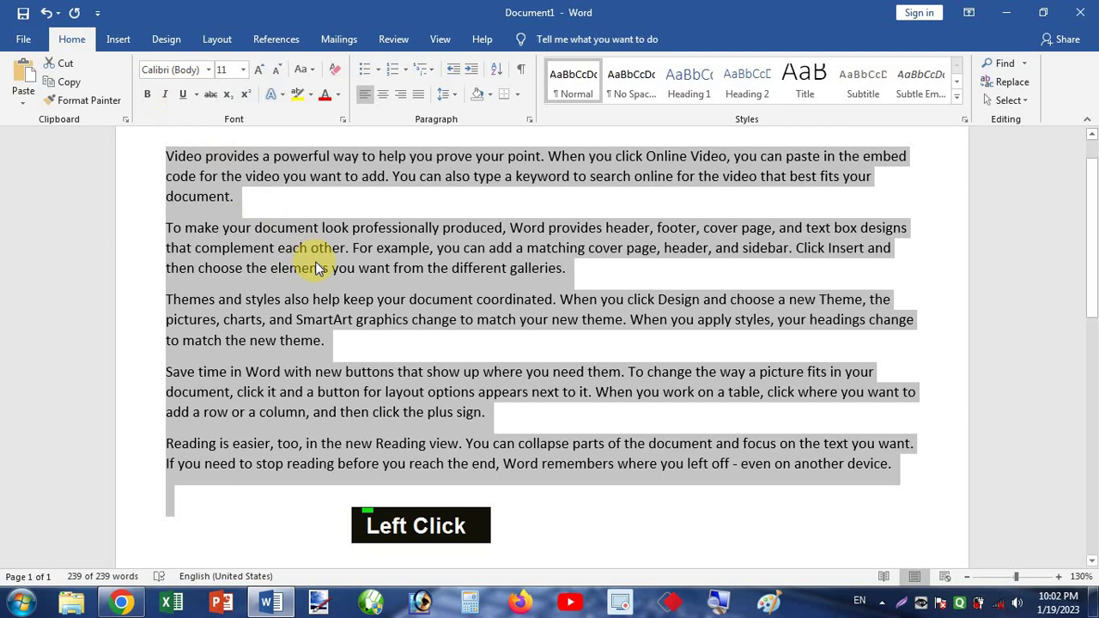
key(ctrl+u)
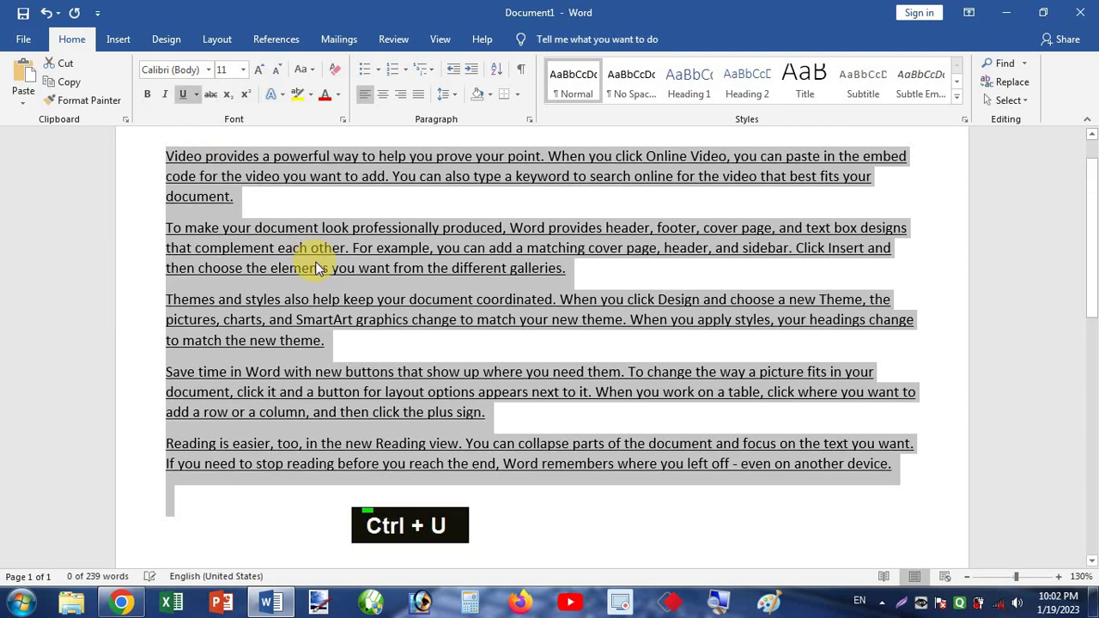
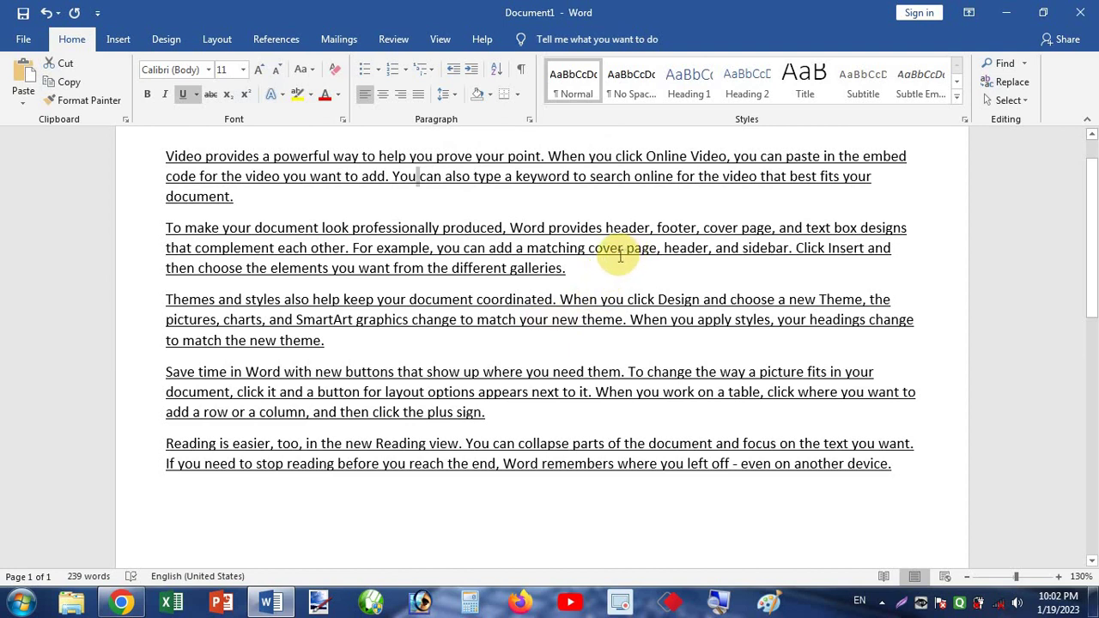
click(625, 251)
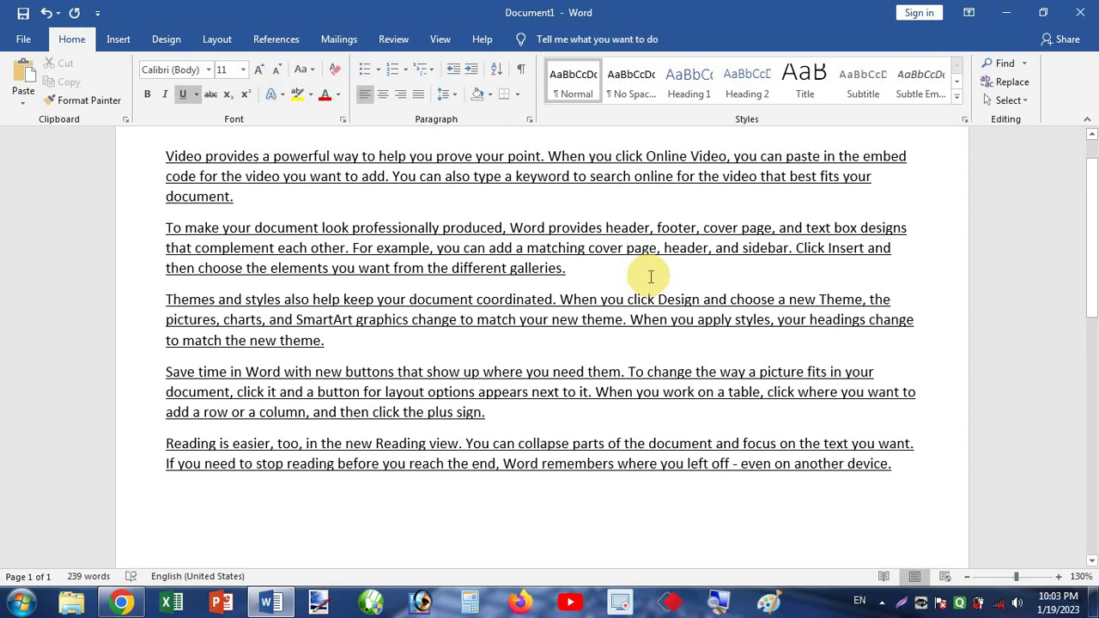
Step: Replace the continuous underline with a words-only underline (Ctrl+Shift+W) on all paragraphs
key(ctrl+a)
click(195, 98)
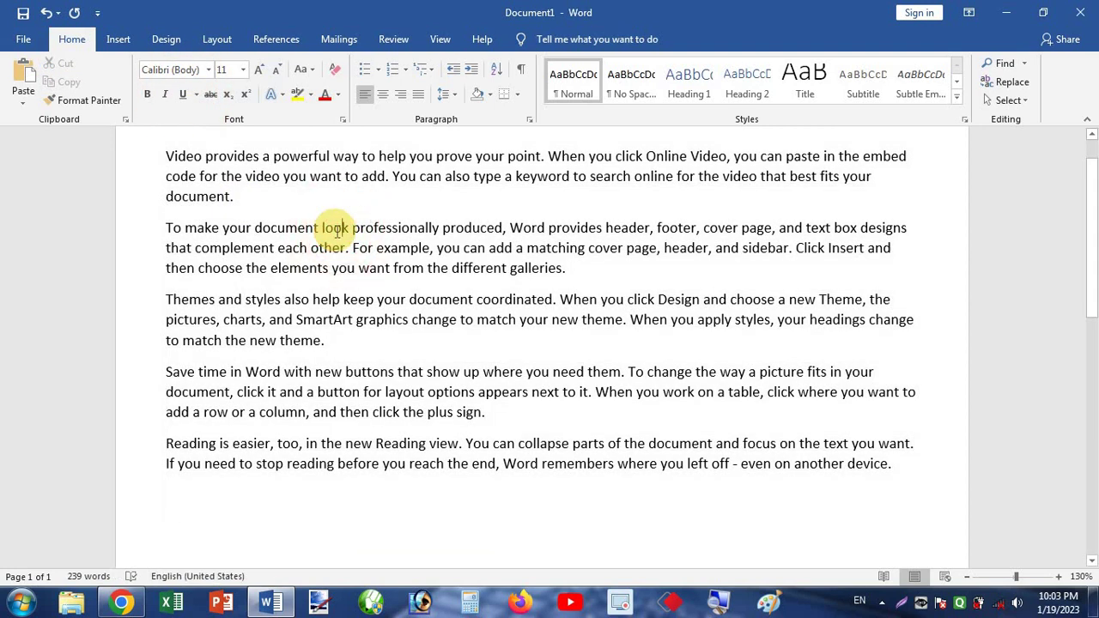
key(ctrl+a)
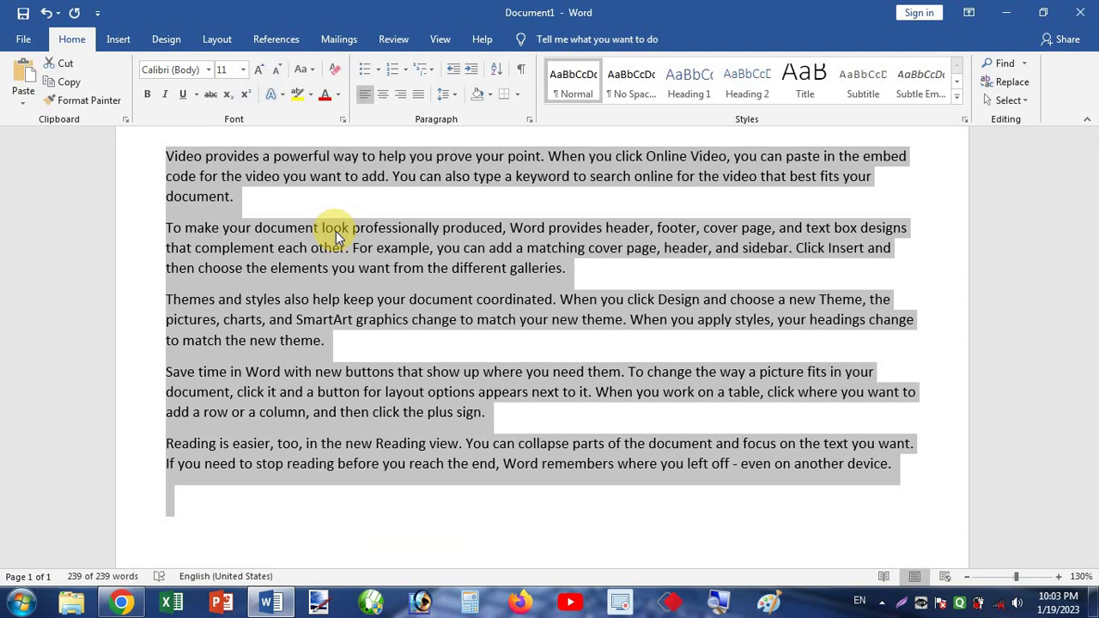
key(ctrl+shift+w)
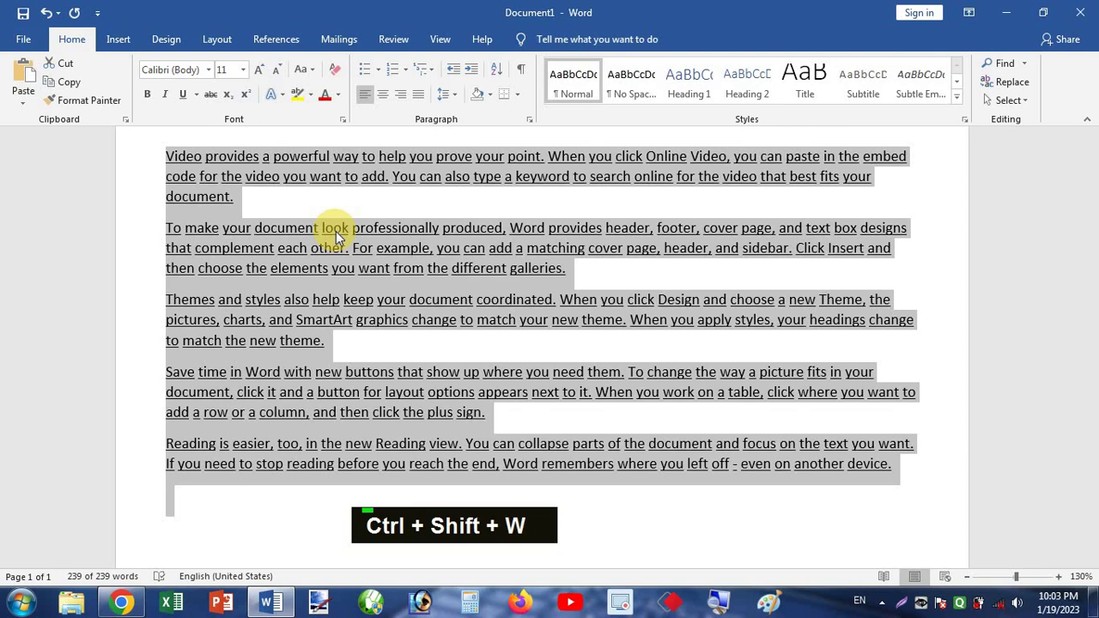
click(388, 232)
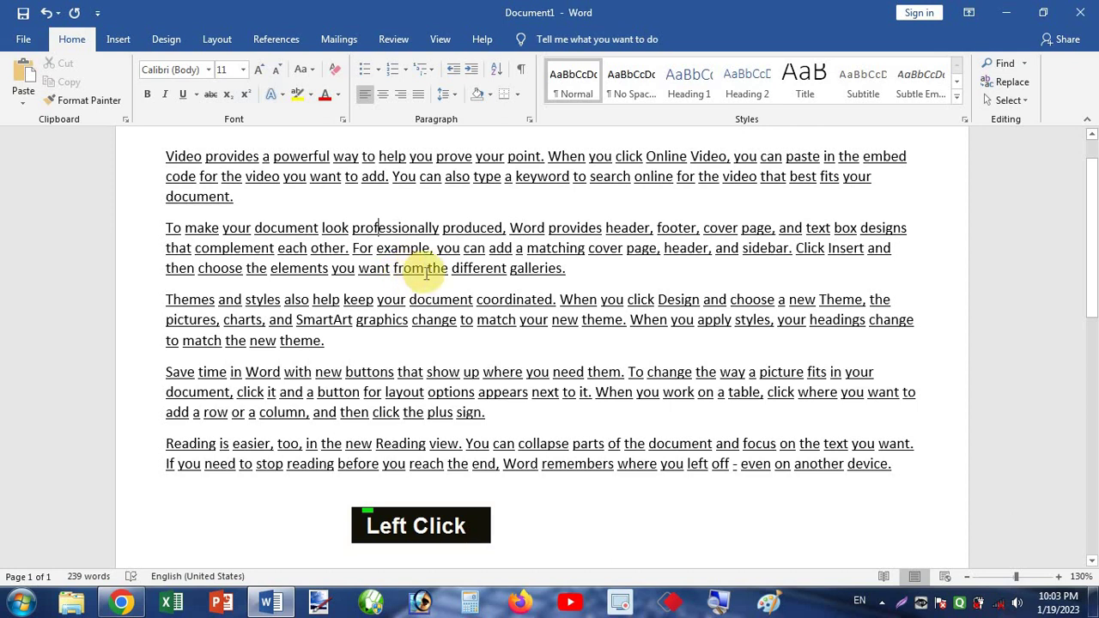